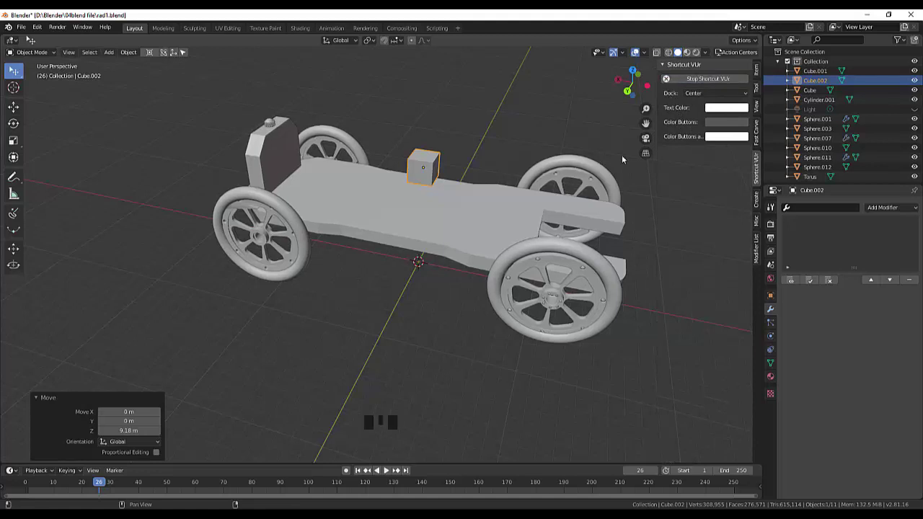
Scale the small chassis cube to about 3.27 and move it 9.3 m forward along X as a hood block
left_click(426, 180)
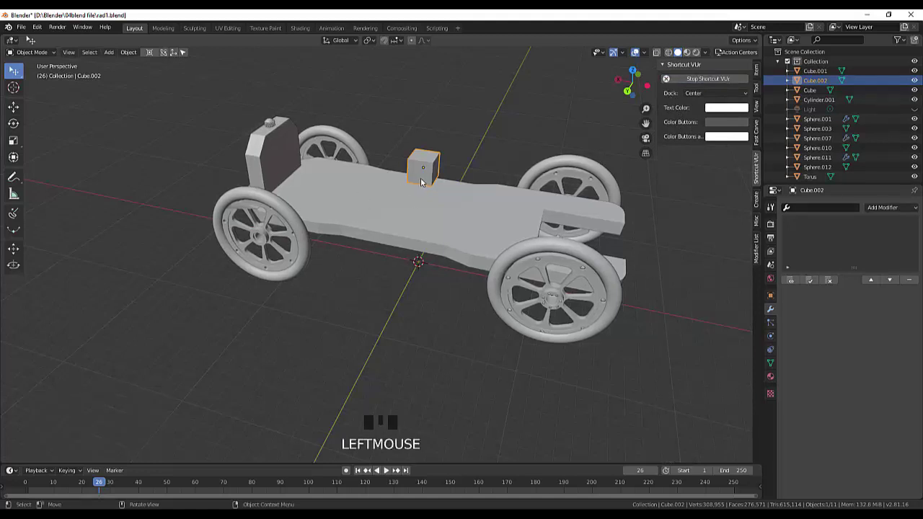
key("s")
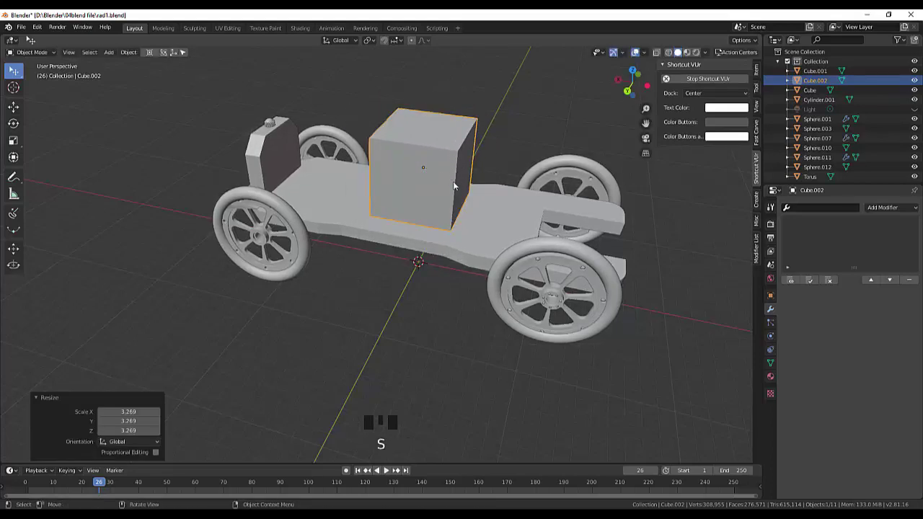
left_click_drag(484, 180, 419, 184)
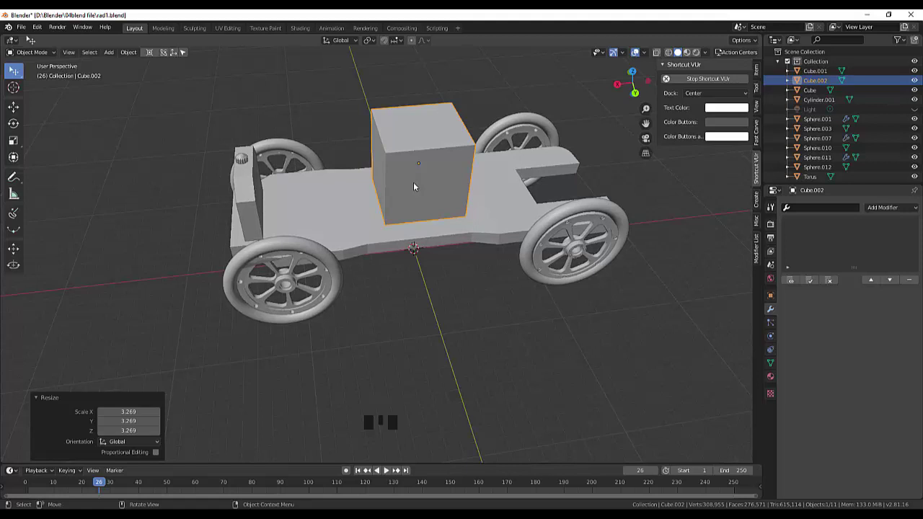
key("g")
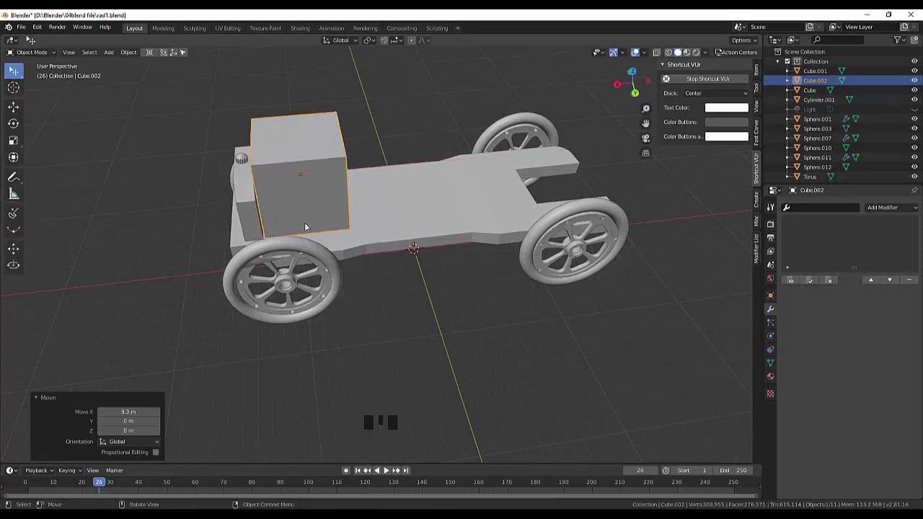
Inspect the hood block from the side and underneath, ending in top orthographic view
key("KP_3")
scroll("up", 3)
left_click_drag(304, 191, 539, 336)
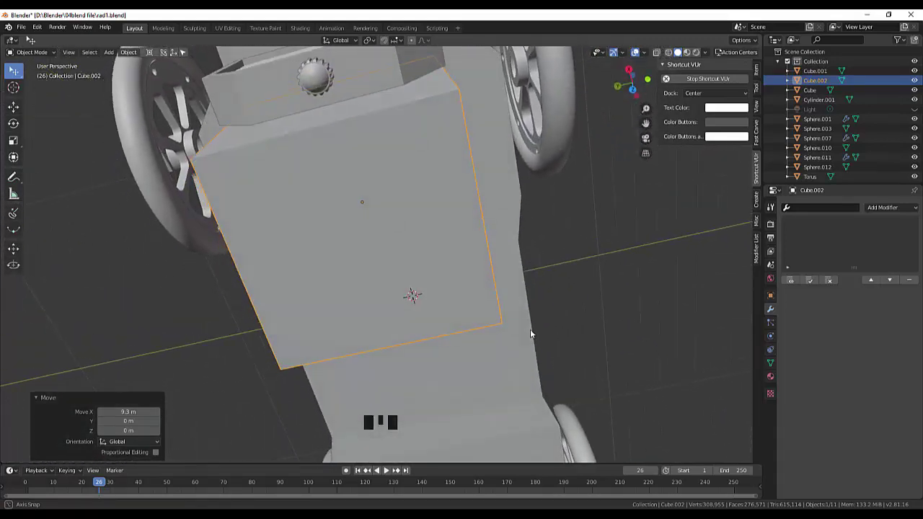
key("KP_7")
Reposition the hood block and scale it to about 1.022 to match the radiator width
scroll("up", 3)
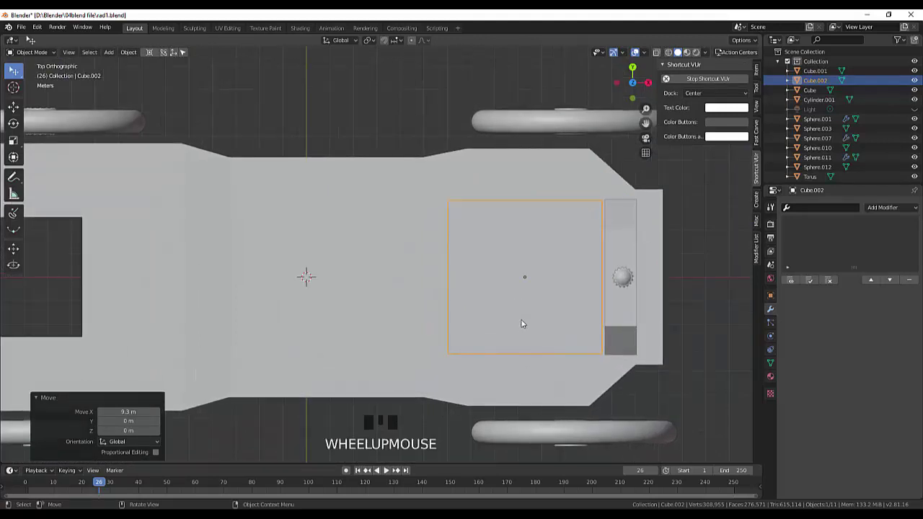
left_click(527, 319)
key("g")
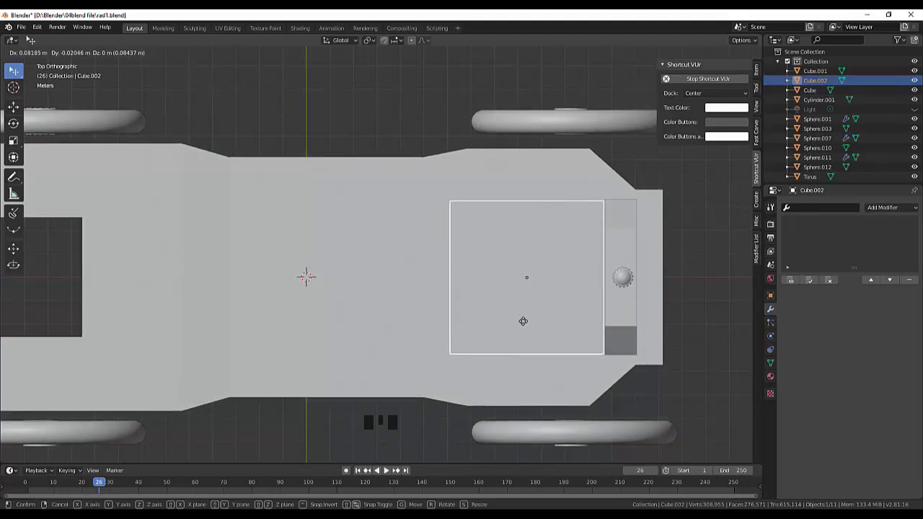
key("s")
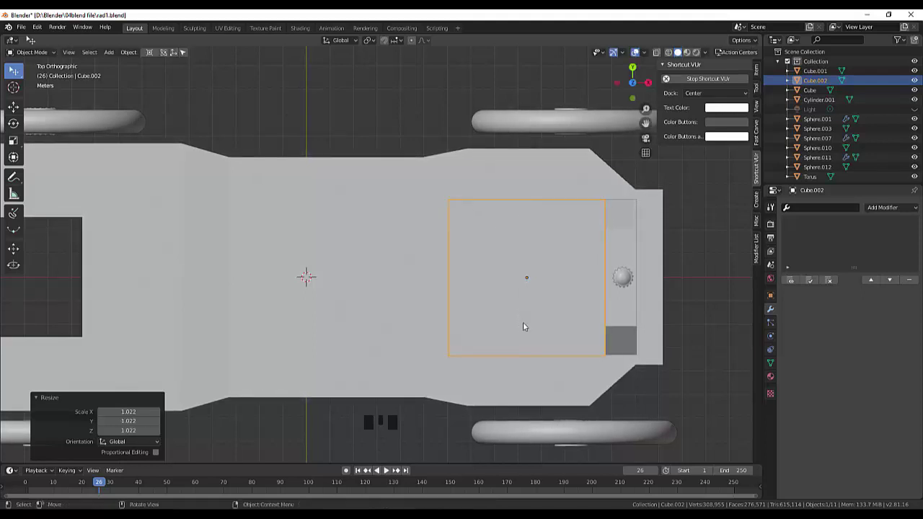
View the hood block from the right side and enter mesh editing on it
left_click_drag(545, 308, 504, 249)
key("KP_3")
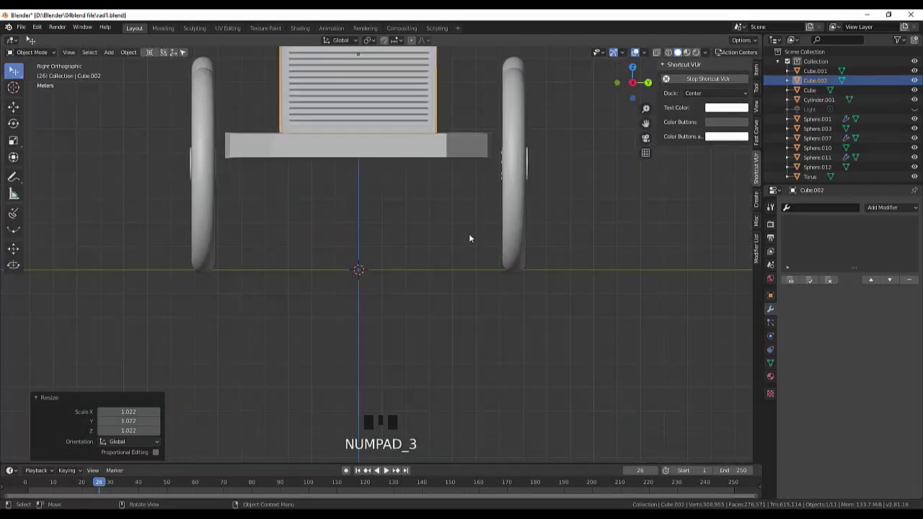
left_click_drag(474, 242, 355, 116)
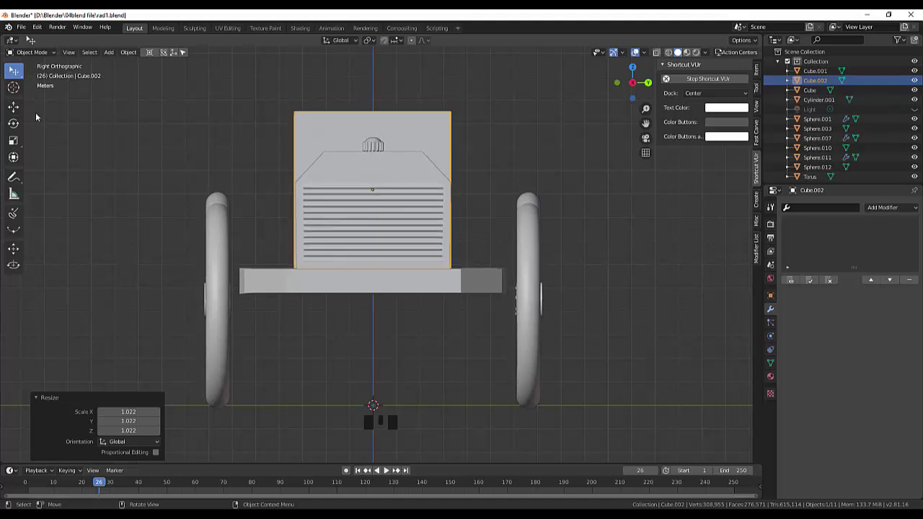
left_click_drag(34, 51, 87, 51)
Move the hood block's top edges down 1.7 m along Z and begin a horizontal loop cut
left_click(69, 53)
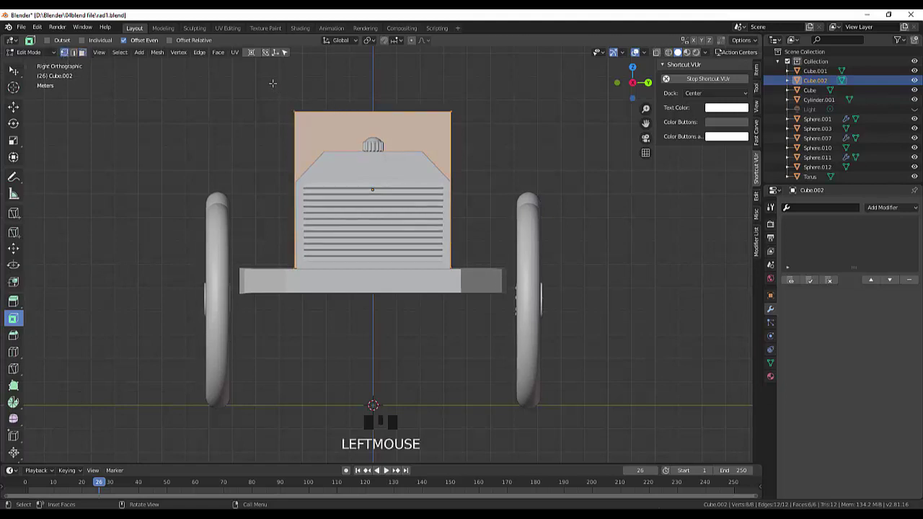
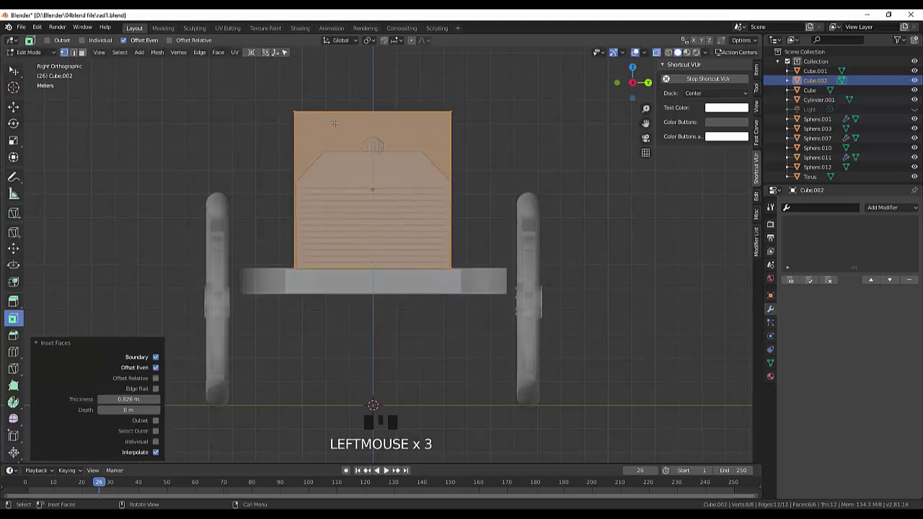
left_click_drag(19, 73, 293, 94)
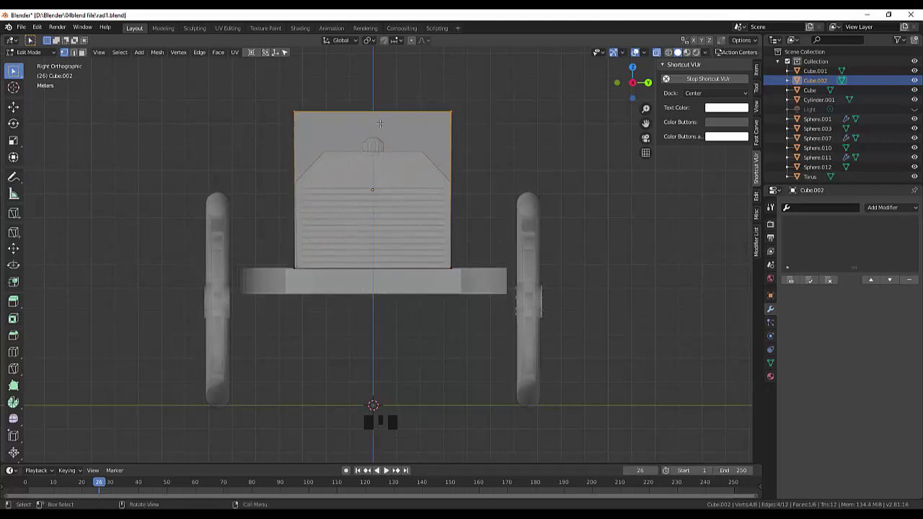
key("g")
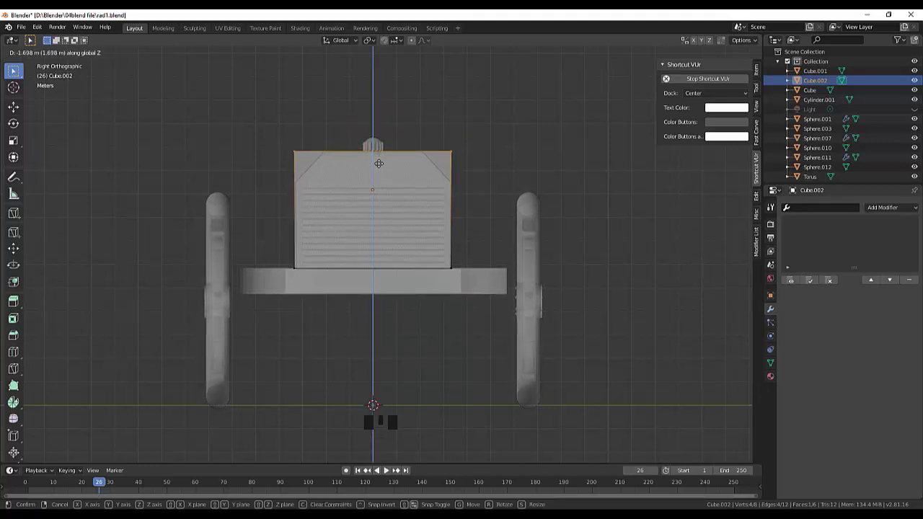
scroll("up", 3)
key("ctrl+r")
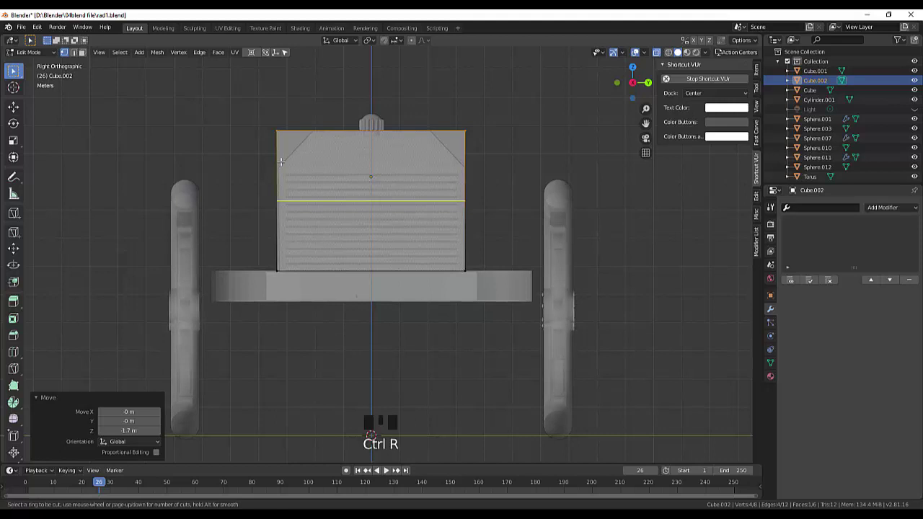
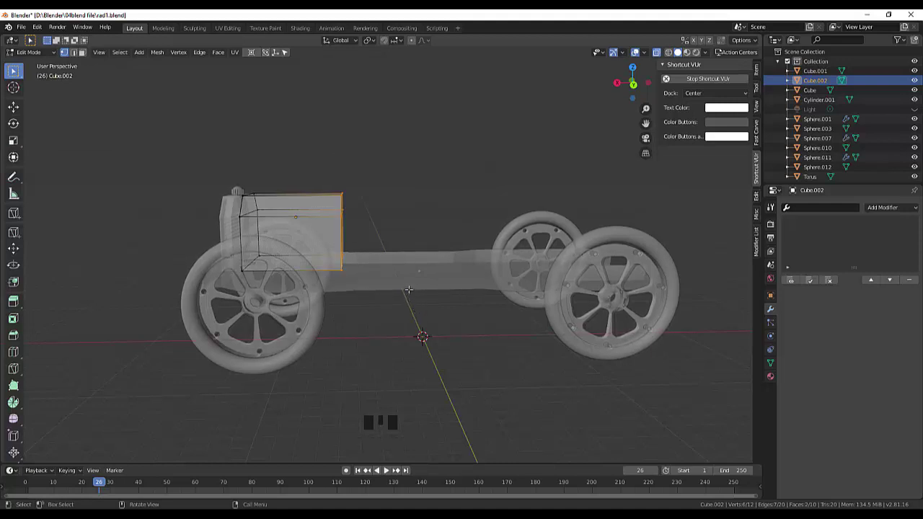
Slide the selected loop vertices to slant the hood's top edges, then return to object mode on the chassis
key("g")
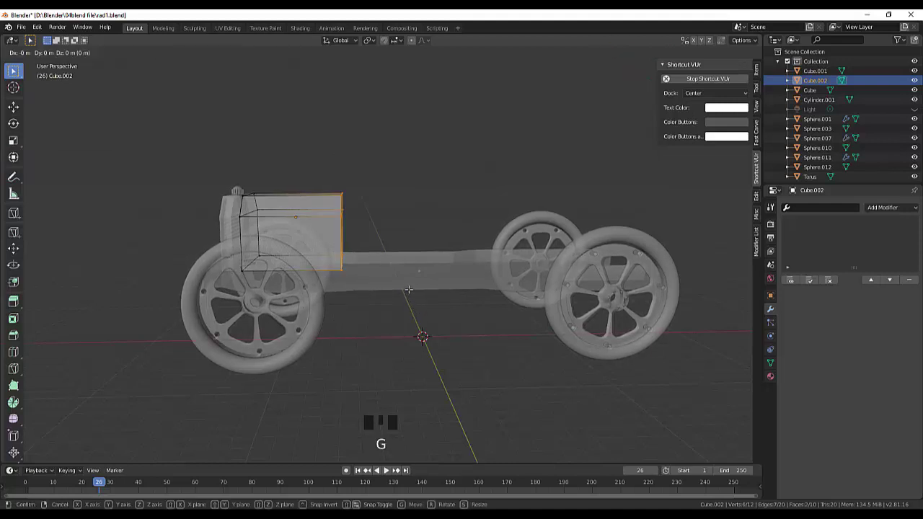
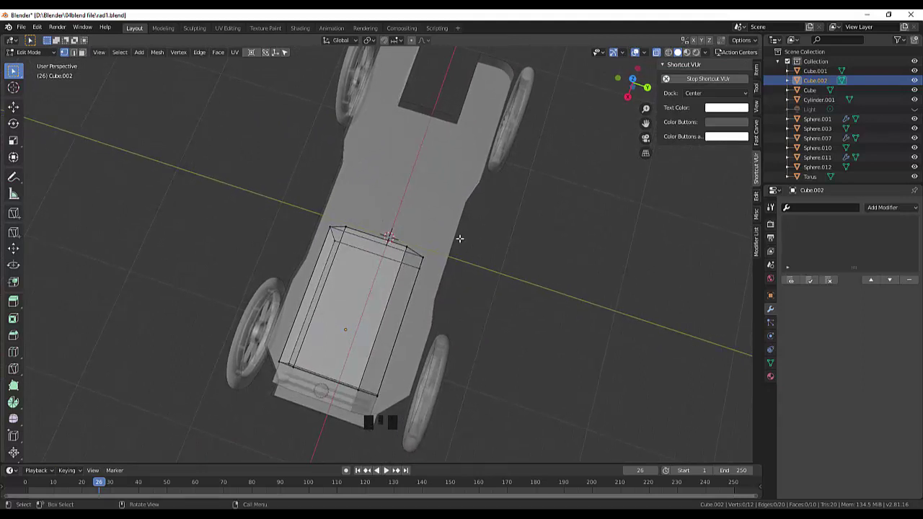
left_click_drag(22, 69, 14, 64)
left_click(15, 64)
Look down over the chassis and try a slight scale-down with the Transform tool
left_click_drag(14, 64, 15, 64)
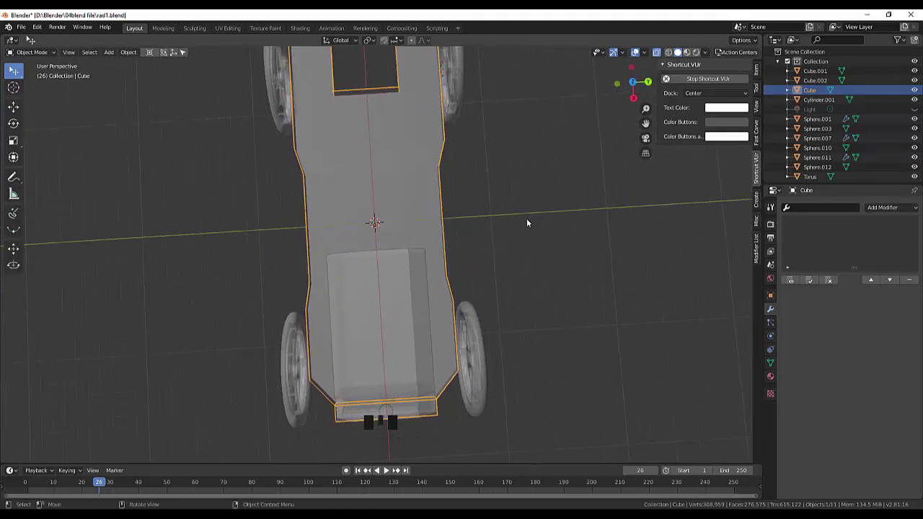
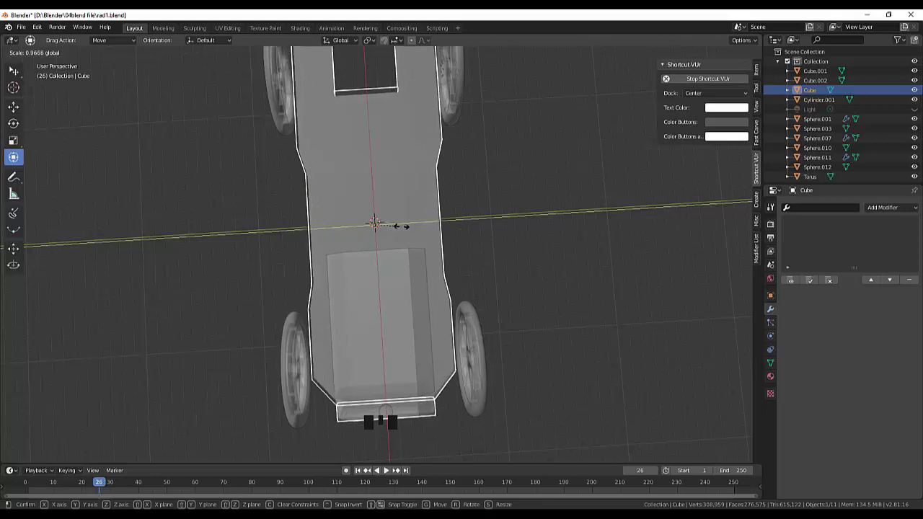
left_click(610, 214)
left_click_drag(612, 253, 453, 387)
scroll("up", 3)
scroll("down", 3)
Deselect everything and turn off X-ray so the car displays solid
left_click(684, 54)
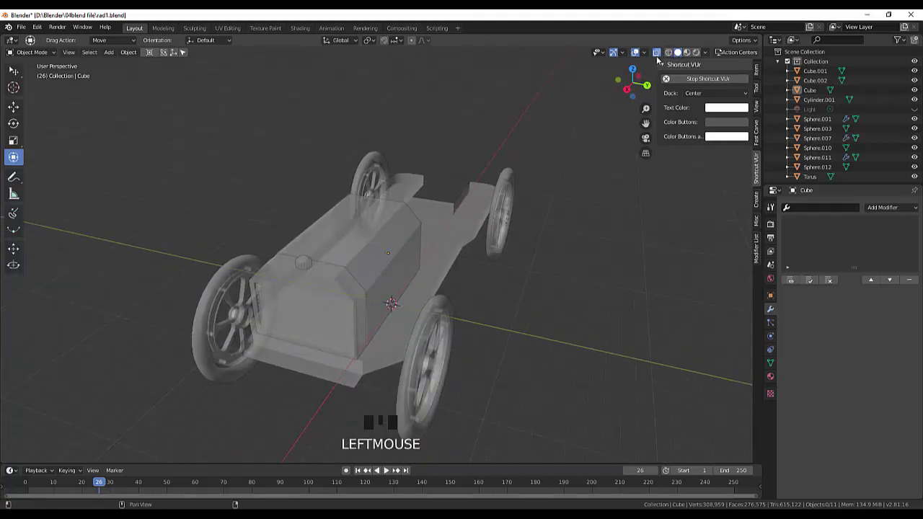
left_click(660, 58)
left_click_drag(540, 242, 558, 274)
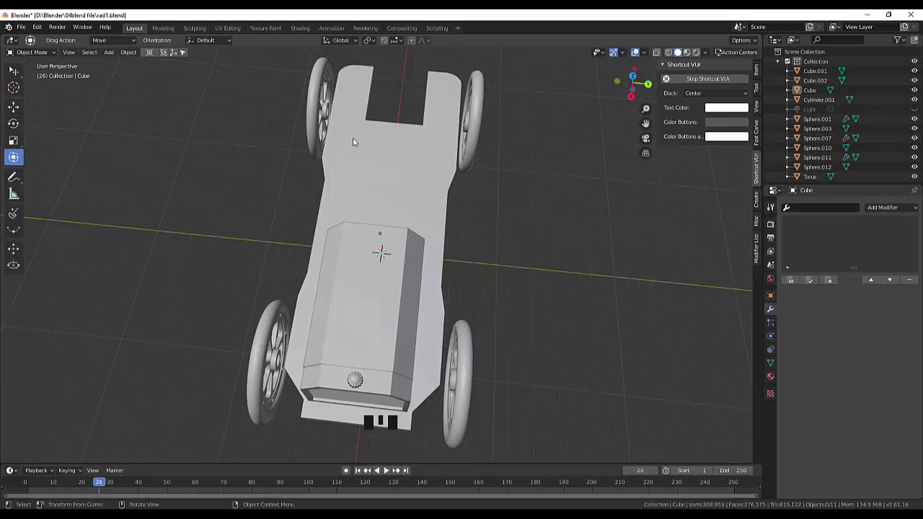
Select the hood block and enter Edit Mode with X-ray on, viewed from above
left_click_drag(471, 291, 343, 265)
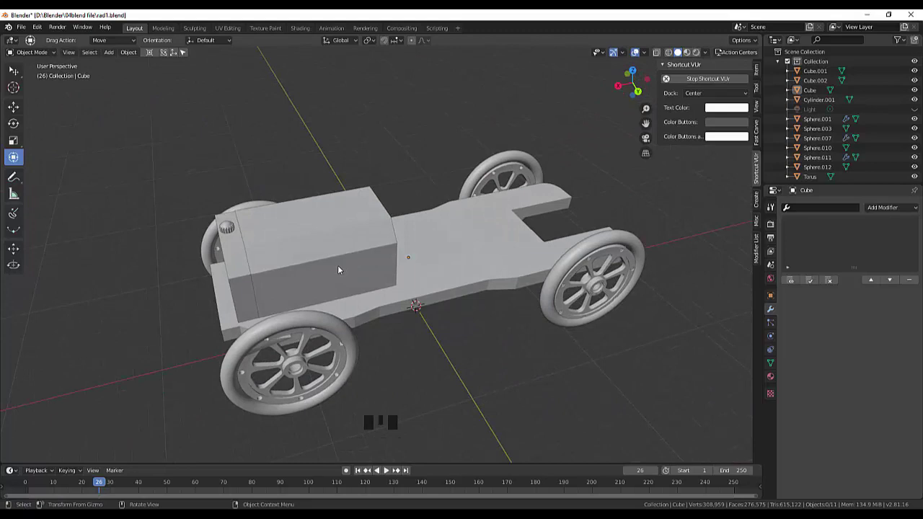
left_click(343, 266)
left_click_drag(435, 264, 541, 288)
left_click(541, 288)
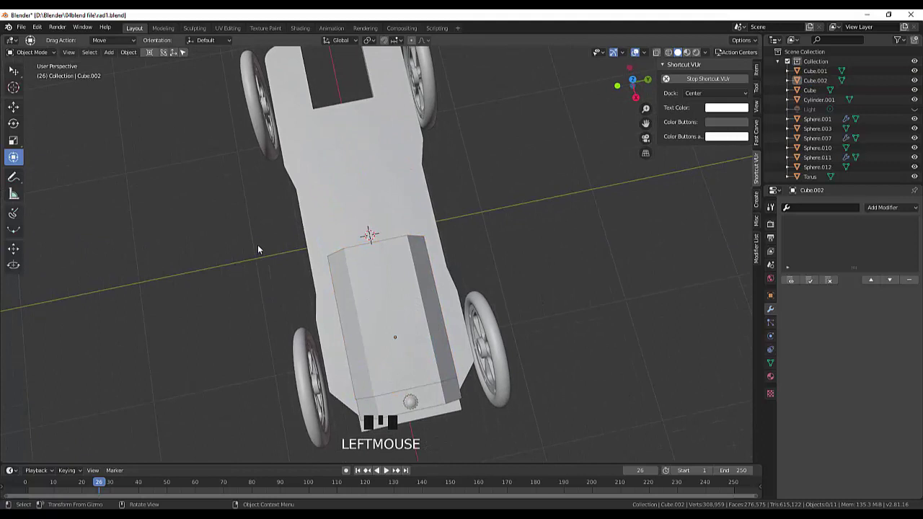
left_click(513, 239)
left_click_drag(514, 238, 499, 251)
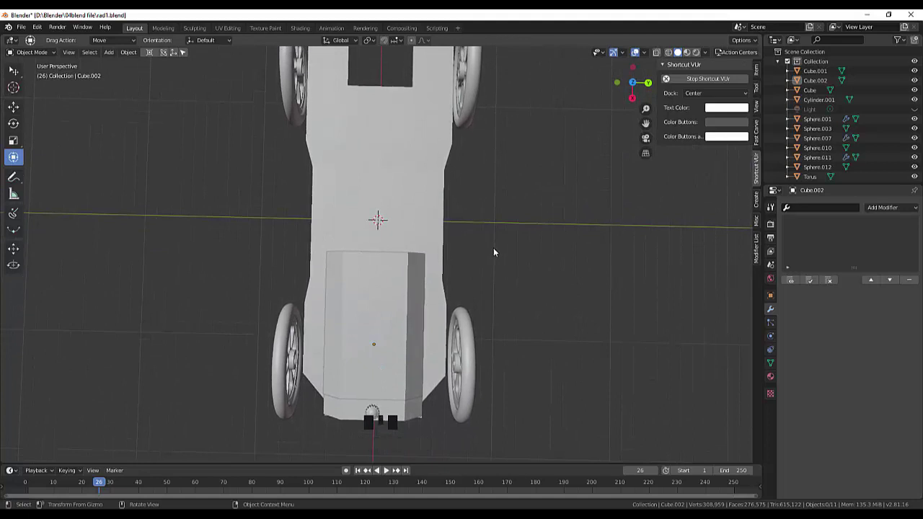
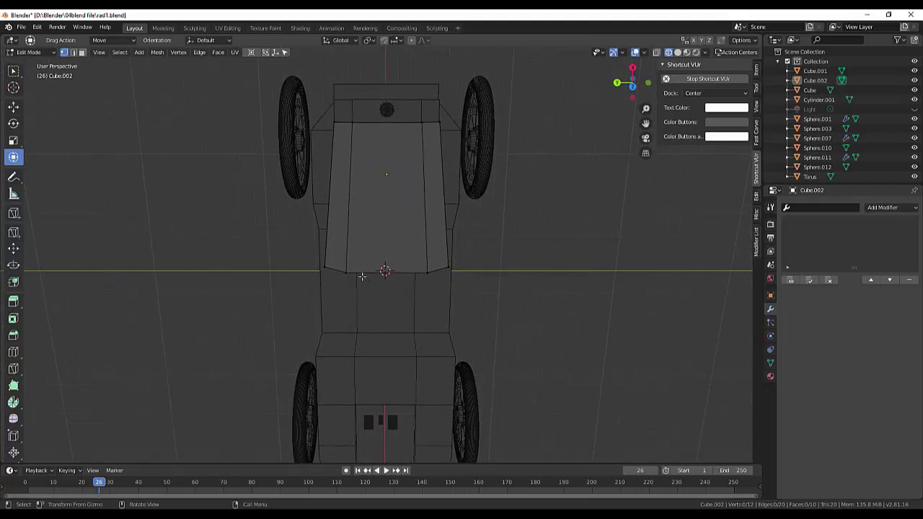
In top orthographic view, select the hood block's edge vertices for chamfering the corners
key("KP_7")
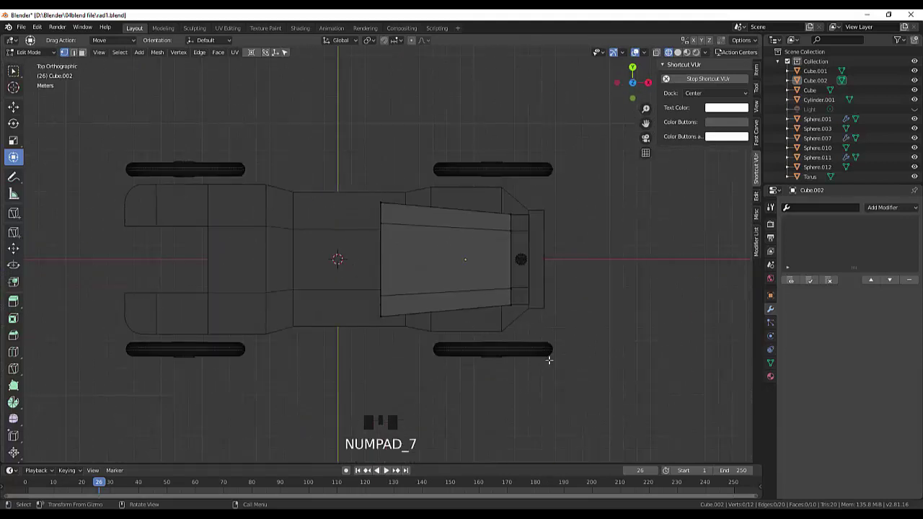
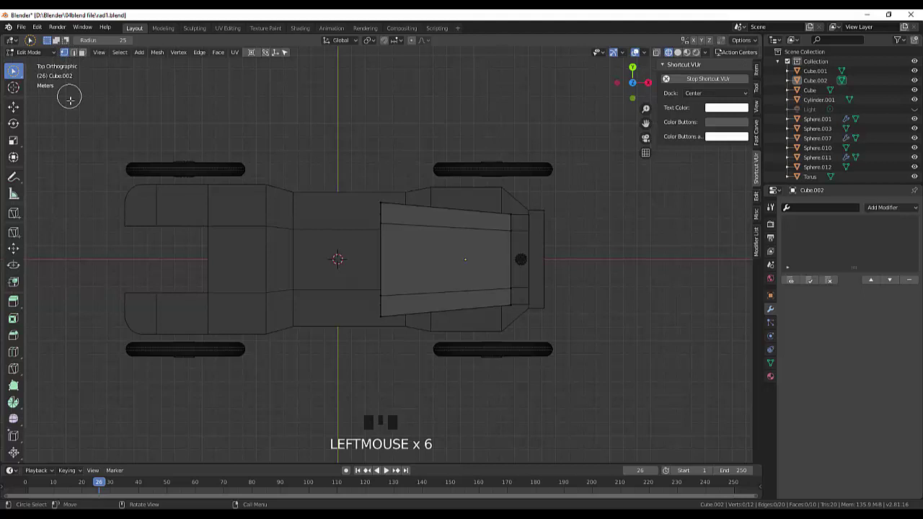
left_click(662, 52)
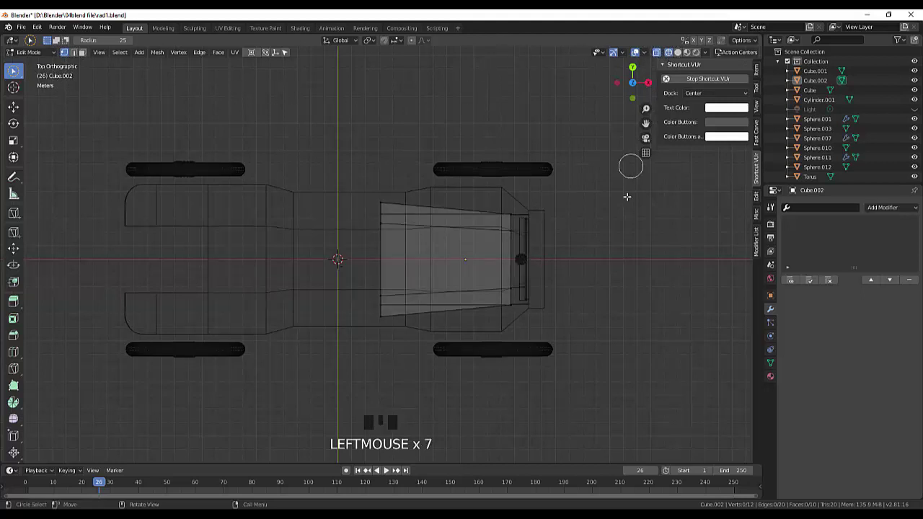
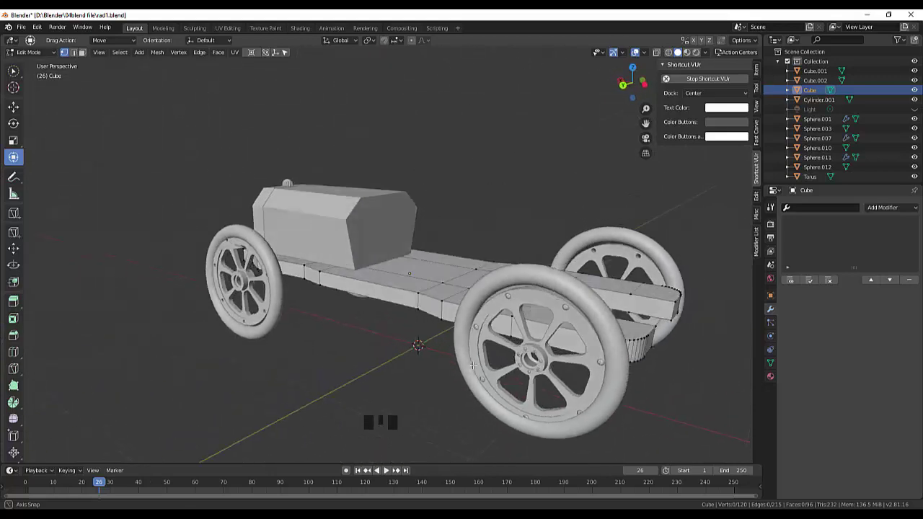
Zoom in on the chassis while returning to Object Mode with Cube.002 selected
scroll("up", 3)
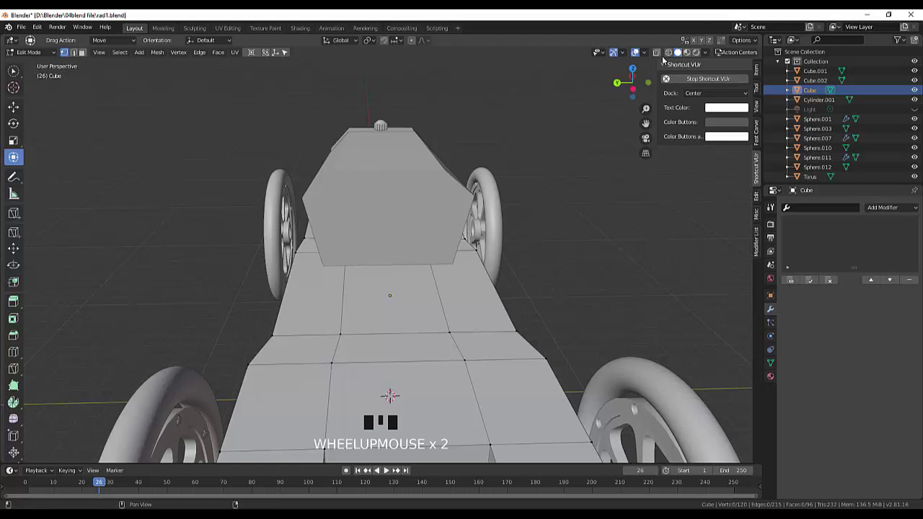
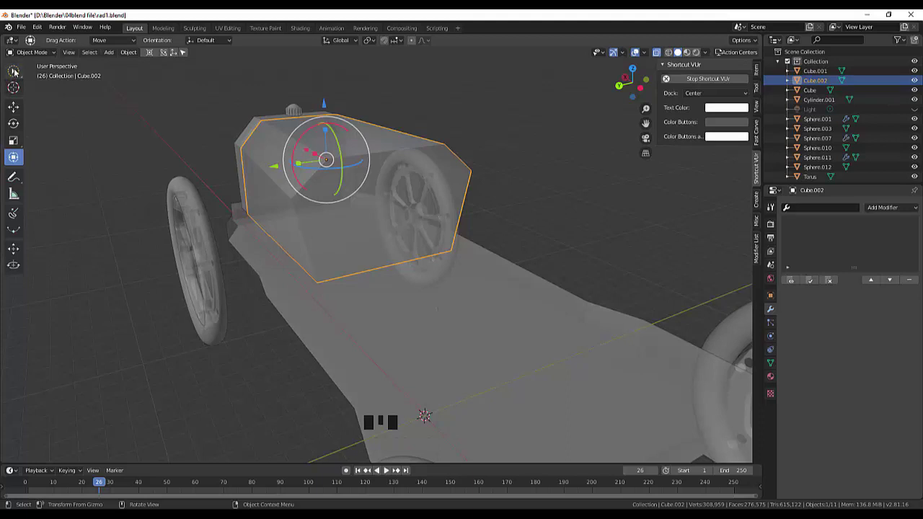
Switch interaction mode before adding a Bevel modifier with 0.04 m width and 2 segments
left_click(49, 54)
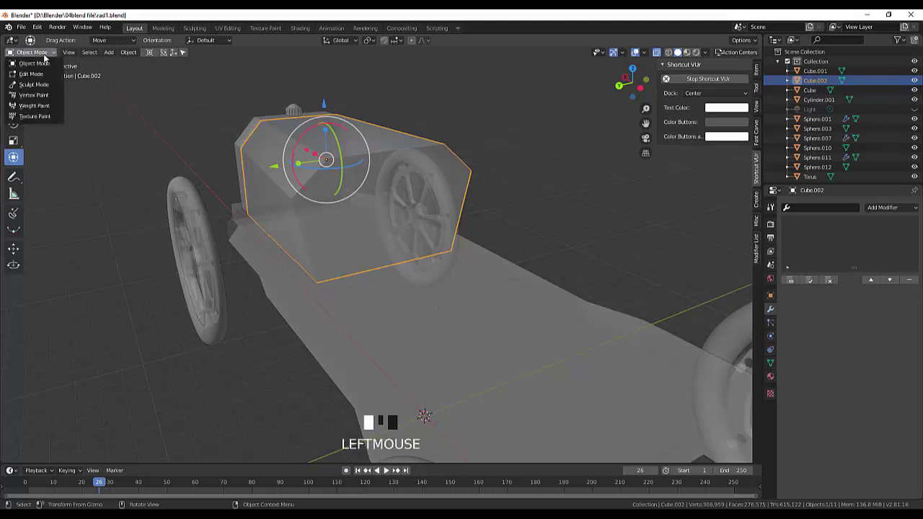
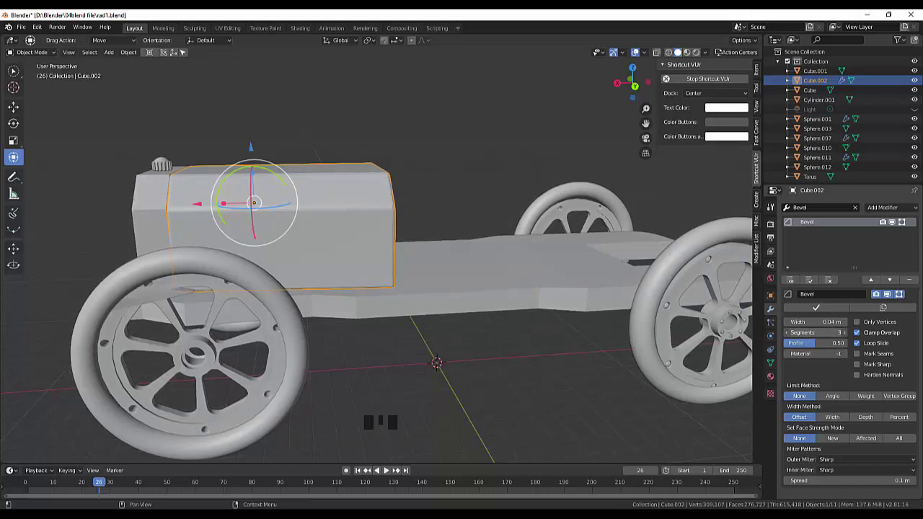
Set the hood's Bevel modifier to 3 segments and 0.01 m width
left_click(540, 367)
left_click_drag(536, 319, 404, 327)
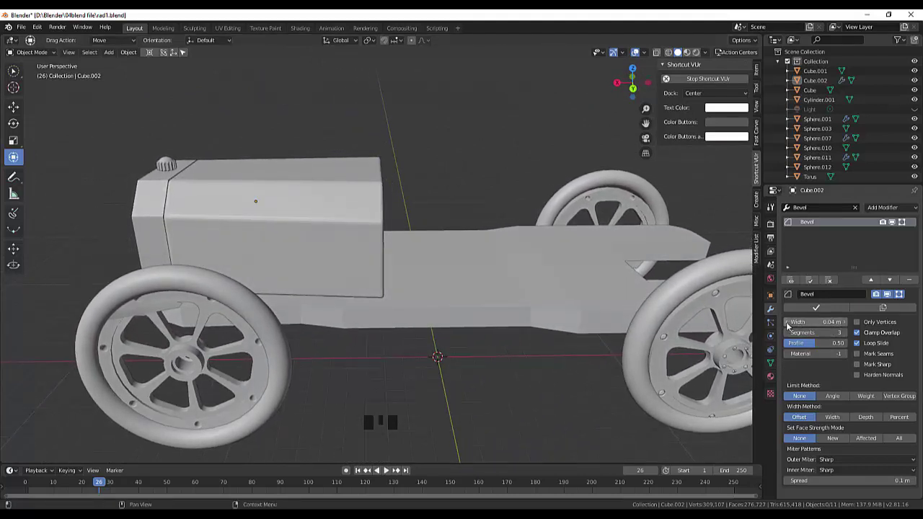
left_click_drag(791, 324, 649, 350)
scroll("up", 3)
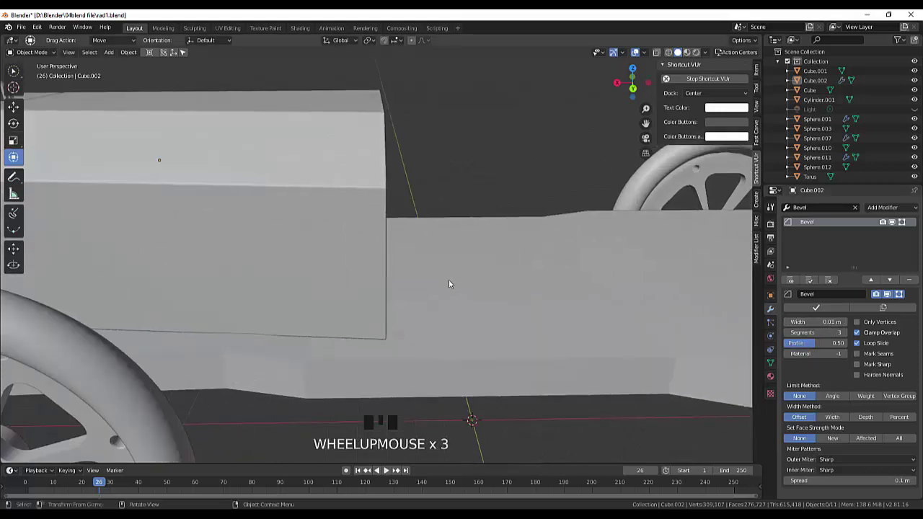
left_click_drag(455, 288, 791, 334)
left_click_drag(791, 334, 537, 335)
Select the chassis and zoom out to view the whole car
left_click(521, 335)
middle_click(523, 337)
scroll("down", 3)
scroll("down", 3)
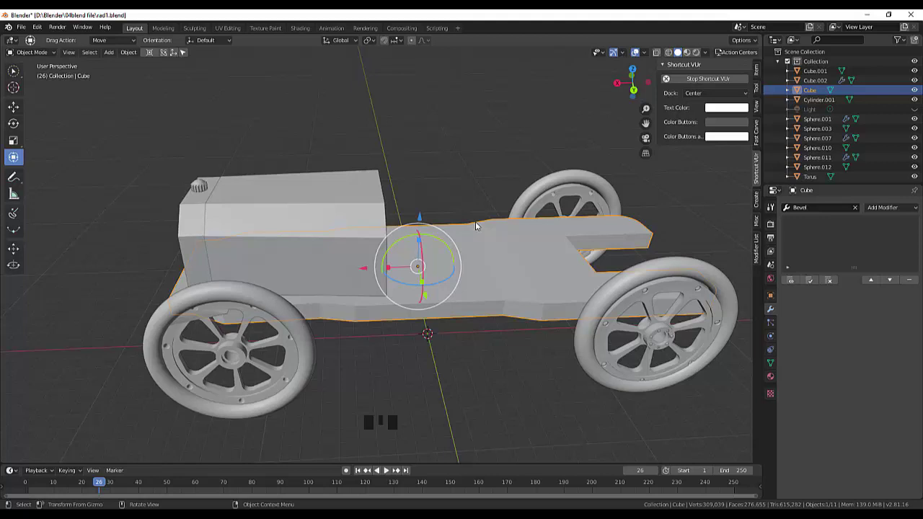
Add a cube, scale it up, flatten it on X to 0.061 and drop it onto the chassis
key("shift+a")
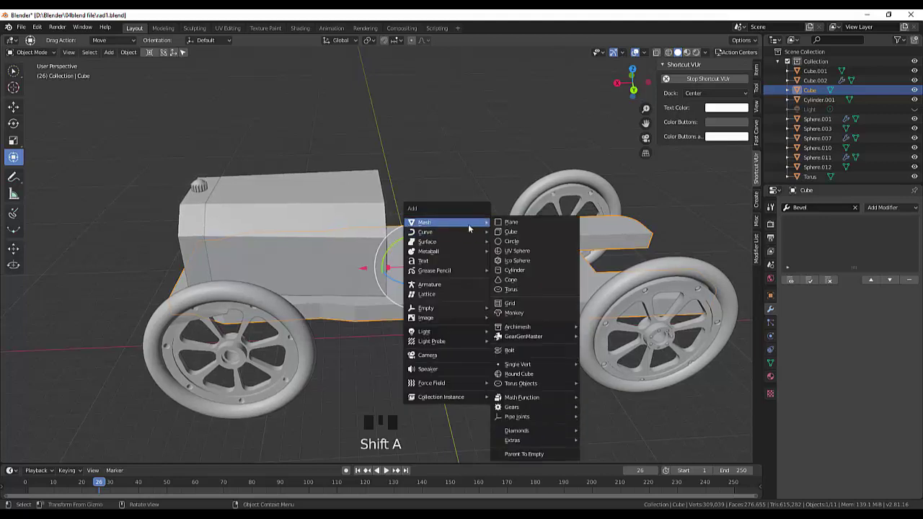
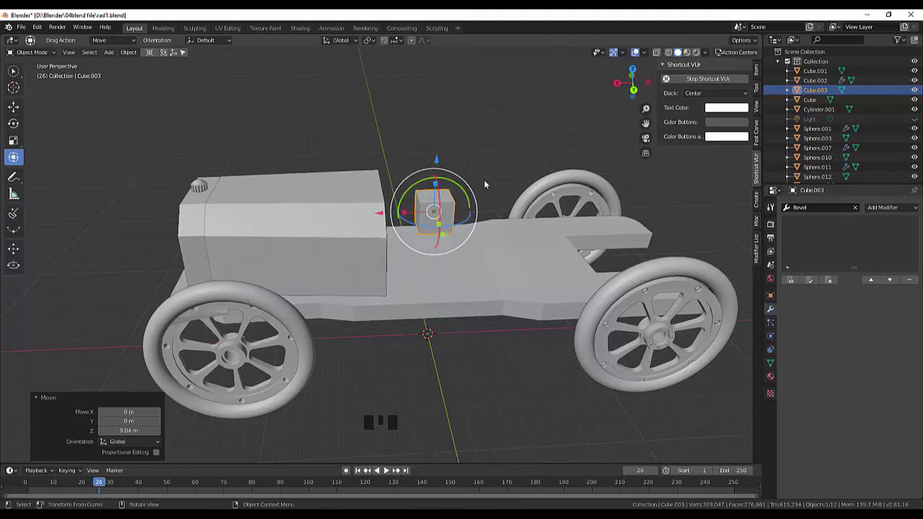
key("s")
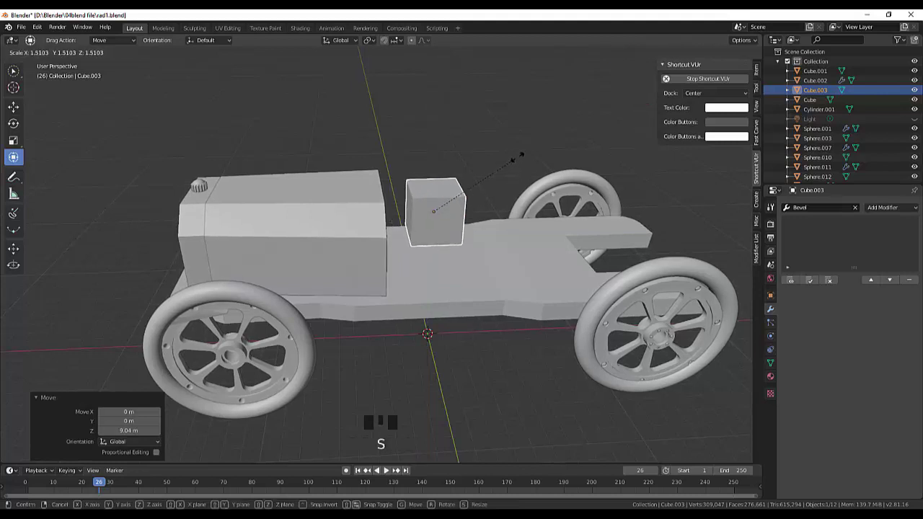
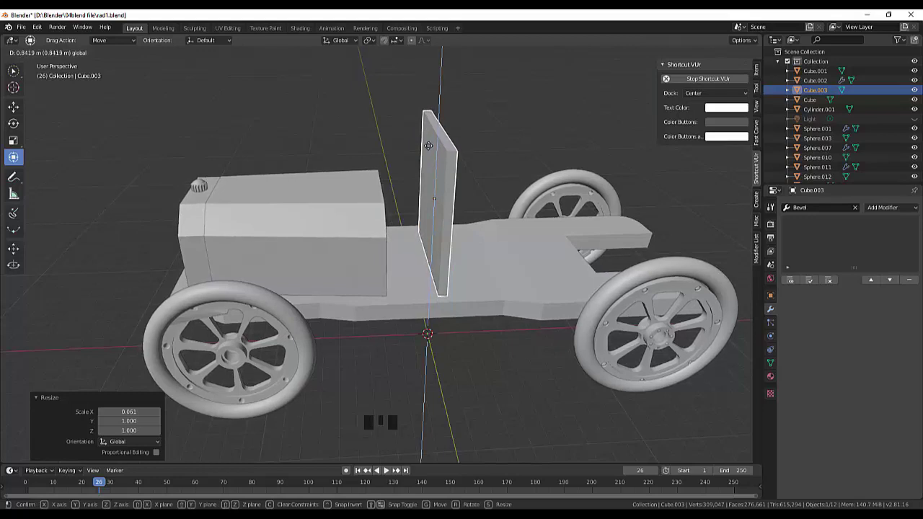
left_click_drag(512, 205, 612, 186)
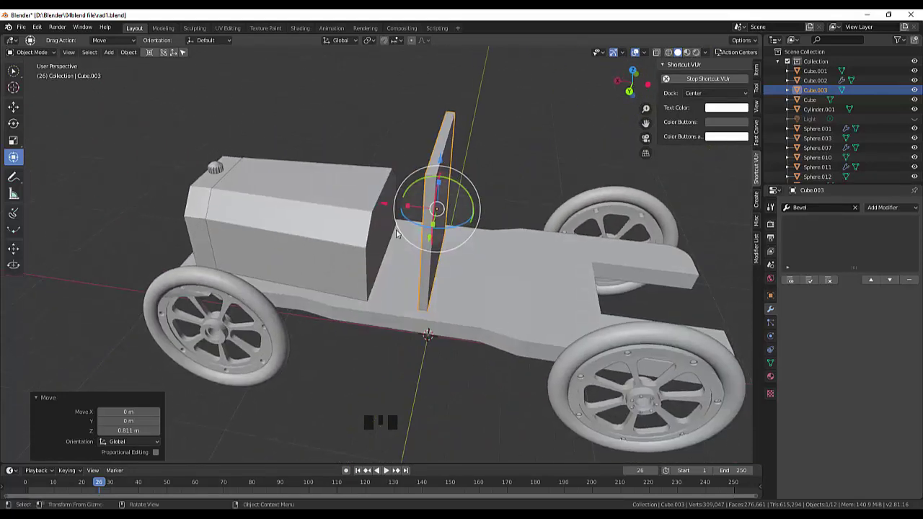
Select the upright panel from behind and show its location, rotation and scale values
left_click_drag(390, 205, 538, 176)
left_click(522, 167)
left_click_drag(520, 167, 655, 200)
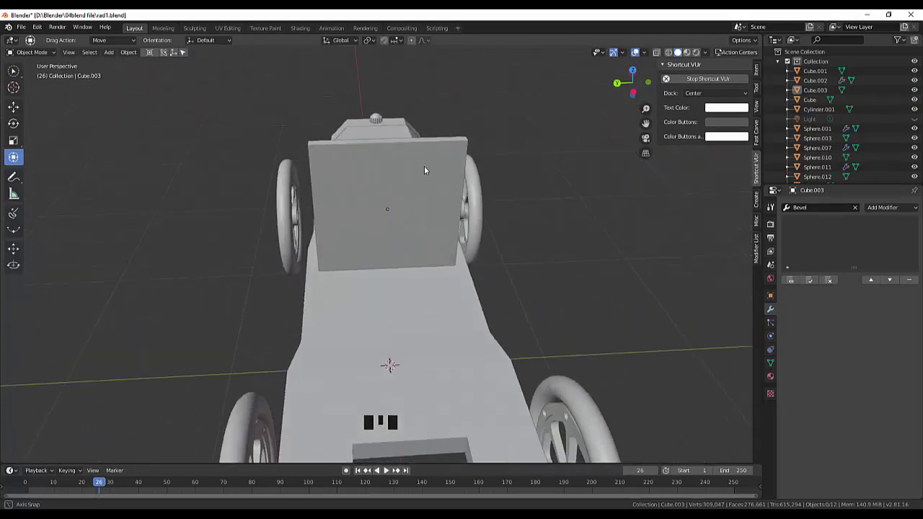
left_click(381, 220)
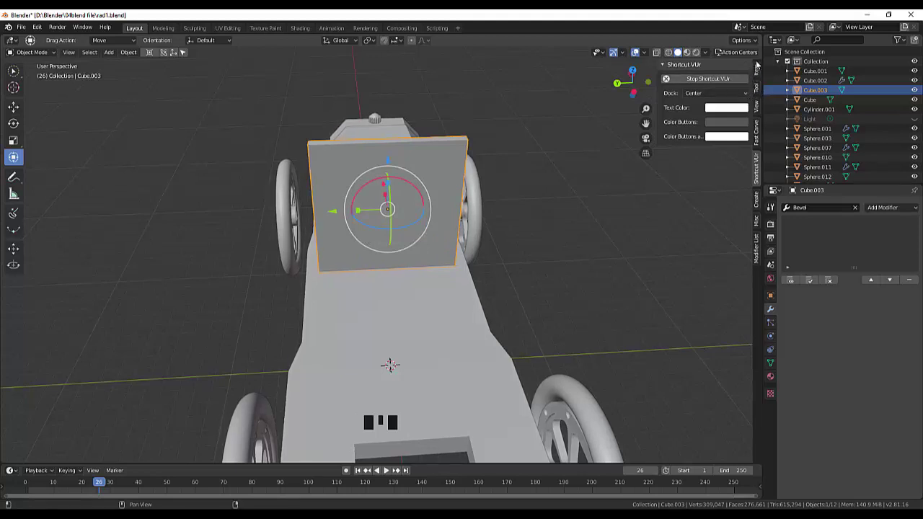
left_click(762, 74)
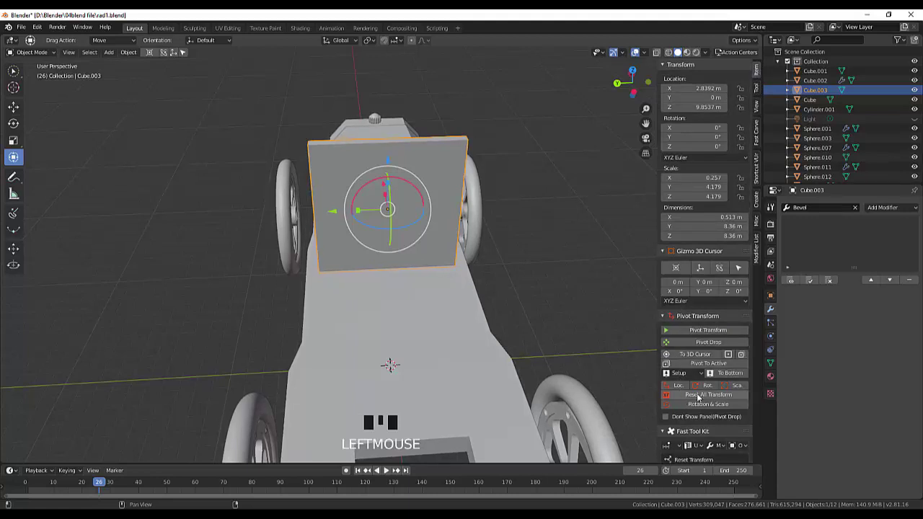
From the front, select the windscreen plate and start a loop cut on its mesh
left_click_drag(702, 395, 560, 313)
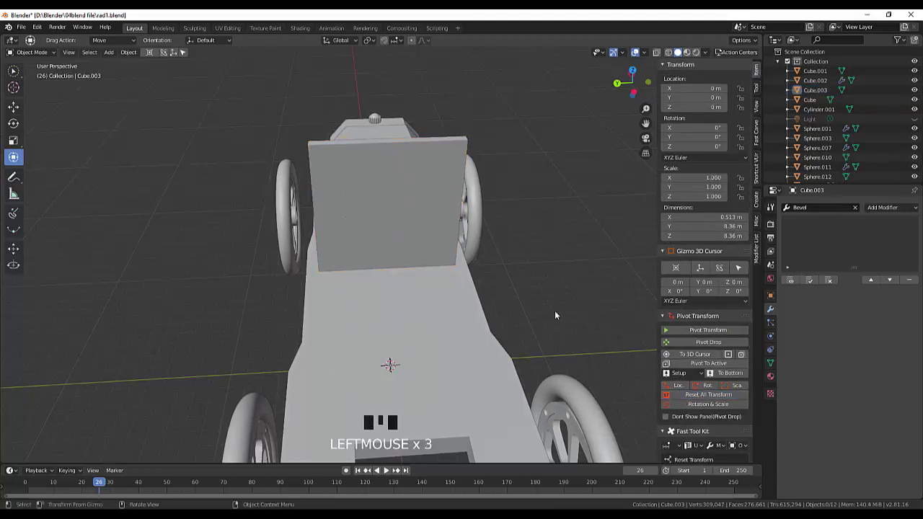
left_click_drag(559, 302, 447, 191)
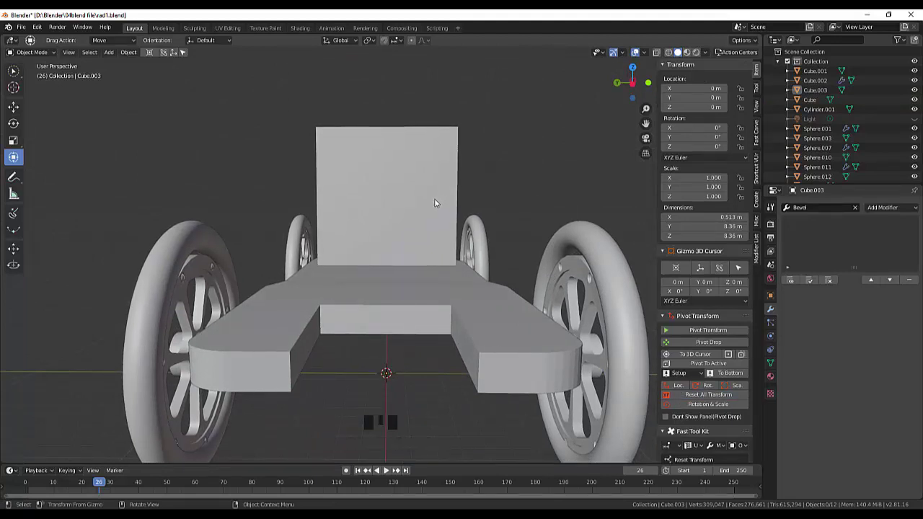
left_click(411, 208)
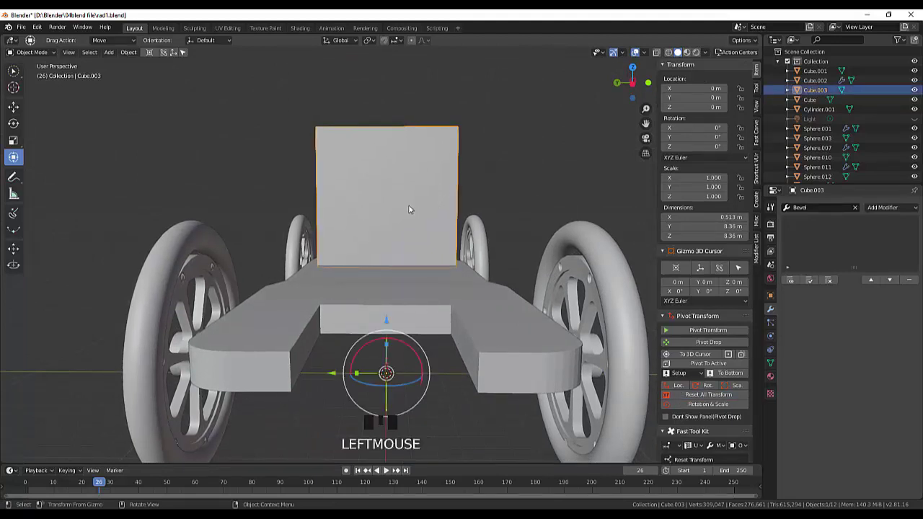
key("ctrl+r")
left_click(410, 204)
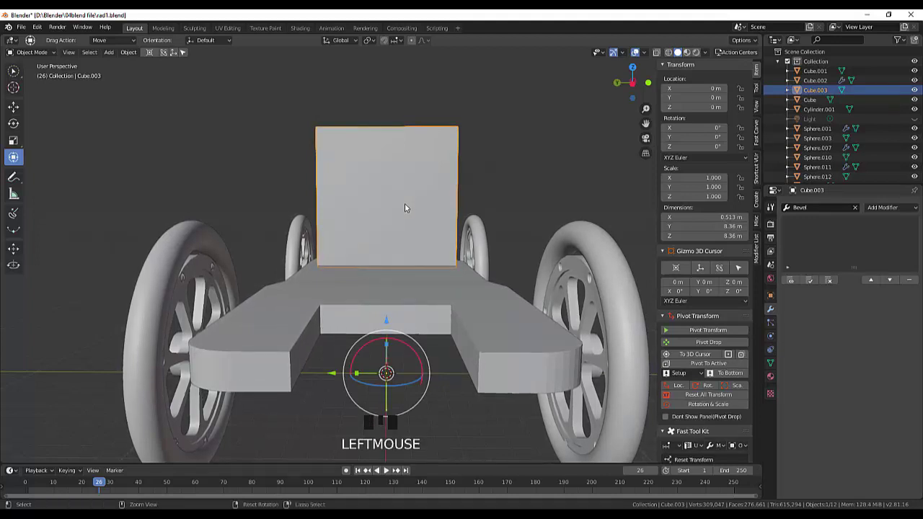
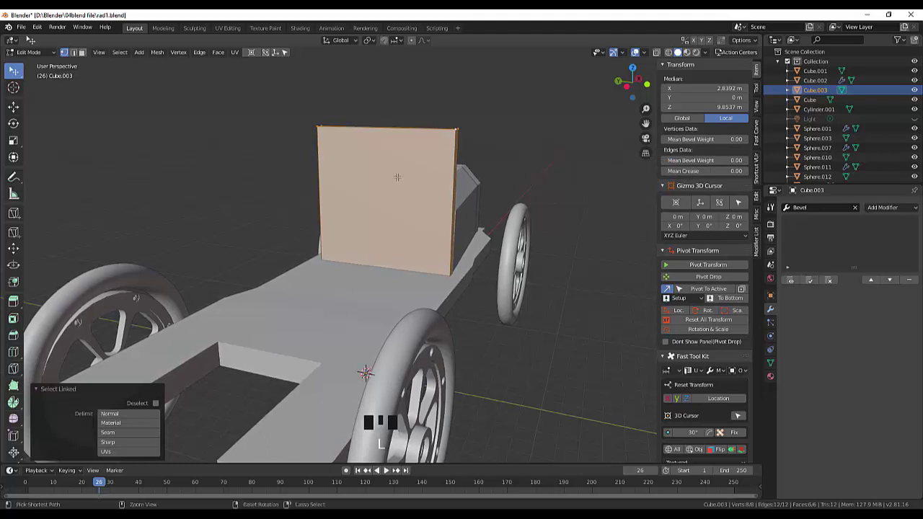
key("ctrl+r")
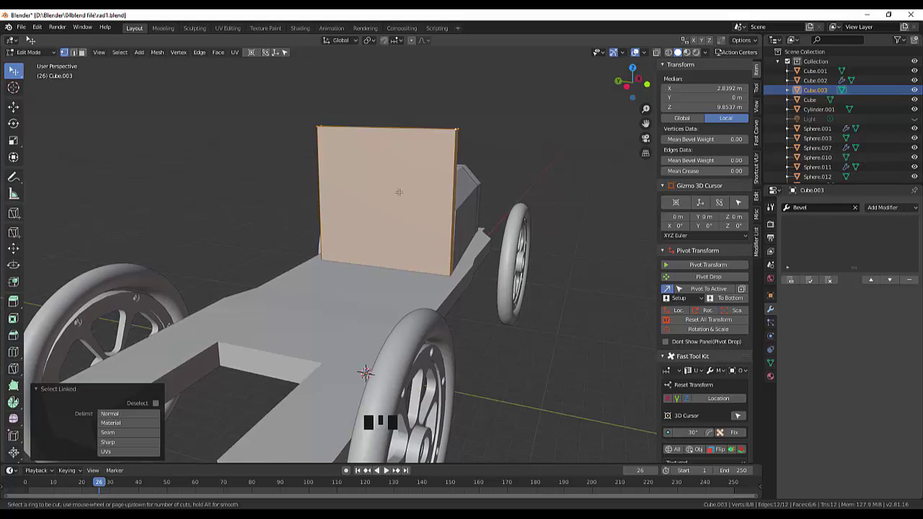
key("ctrl+r")
key("ctrl+r")
left_click_drag(14, 64, 15, 64)
left_click(15, 64)
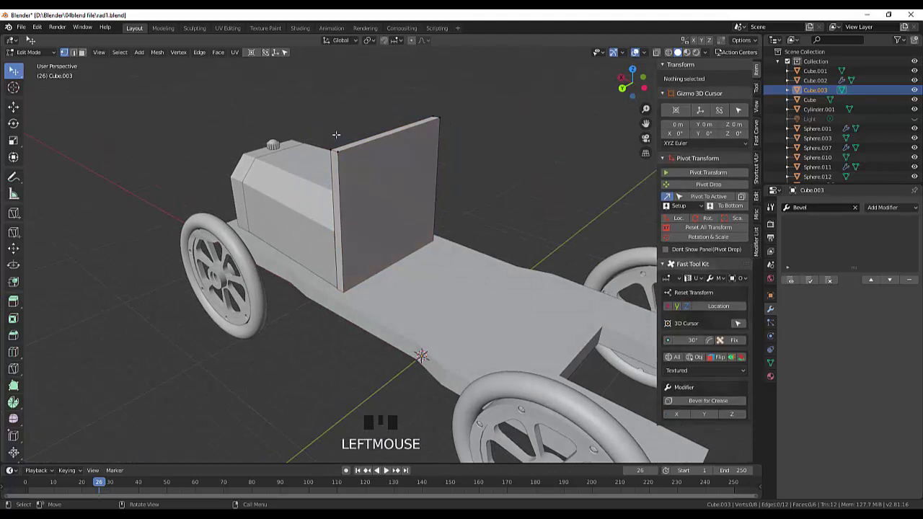
left_click(15, 65)
left_click(14, 64)
left_click_drag(36, 54, 394, 193)
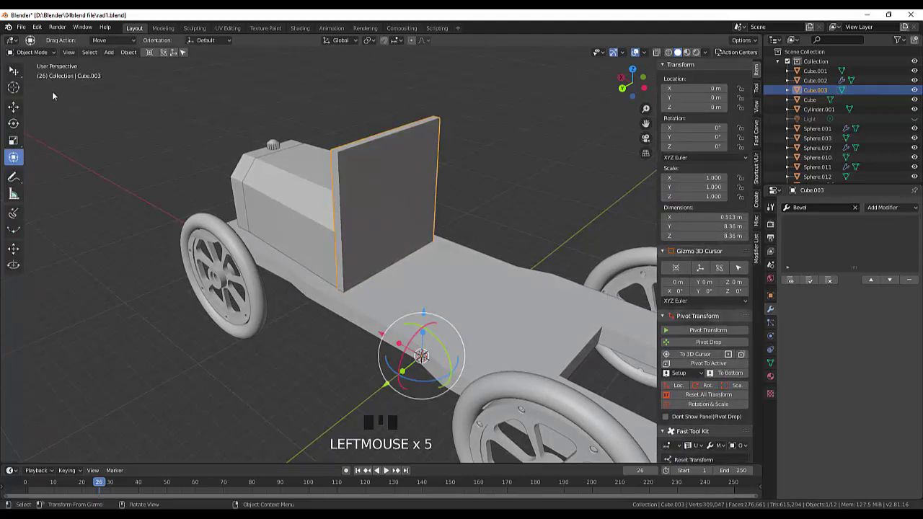
left_click(19, 76)
left_click_drag(44, 54, 14, 65)
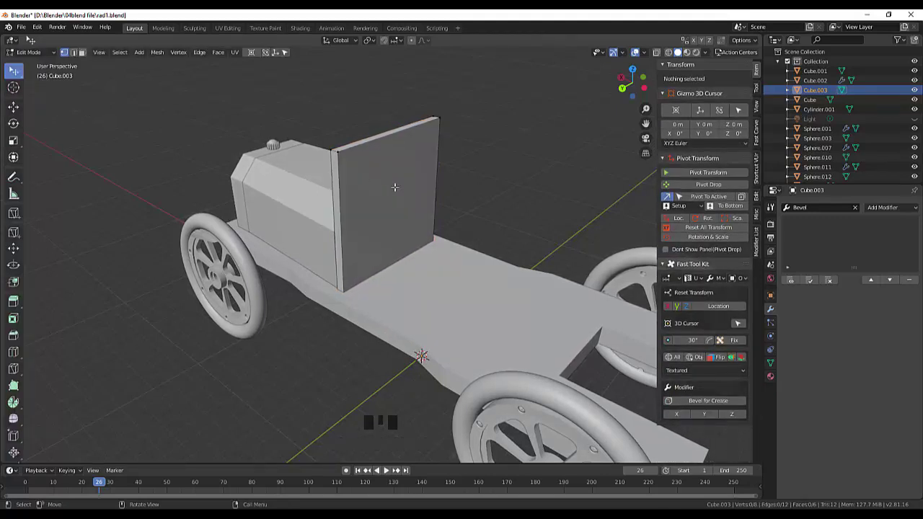
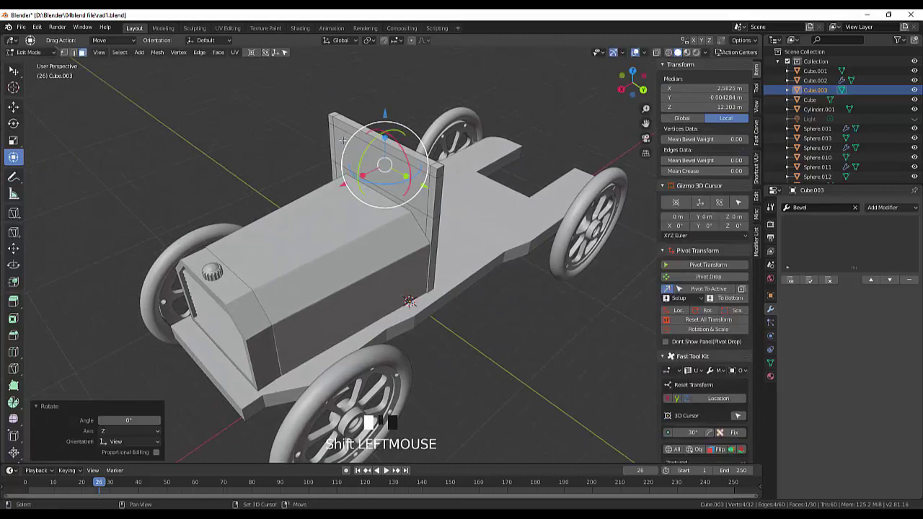
Bridge the plate's inner edge loops into an open window and view the frame from the front
left_click(20, 73)
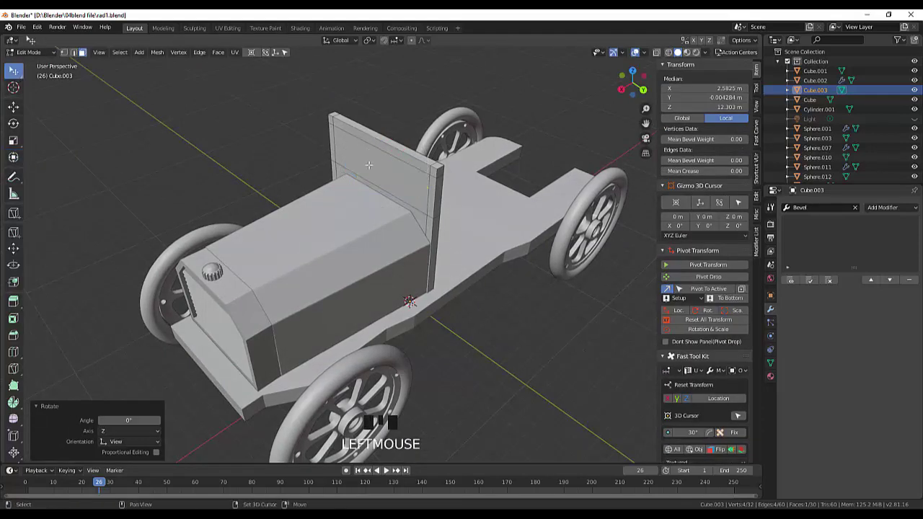
left_click(86, 51)
left_click_drag(87, 51, 206, 55)
left_click_drag(206, 55, 87, 51)
left_click_drag(87, 51, 86, 51)
scroll("up", 3)
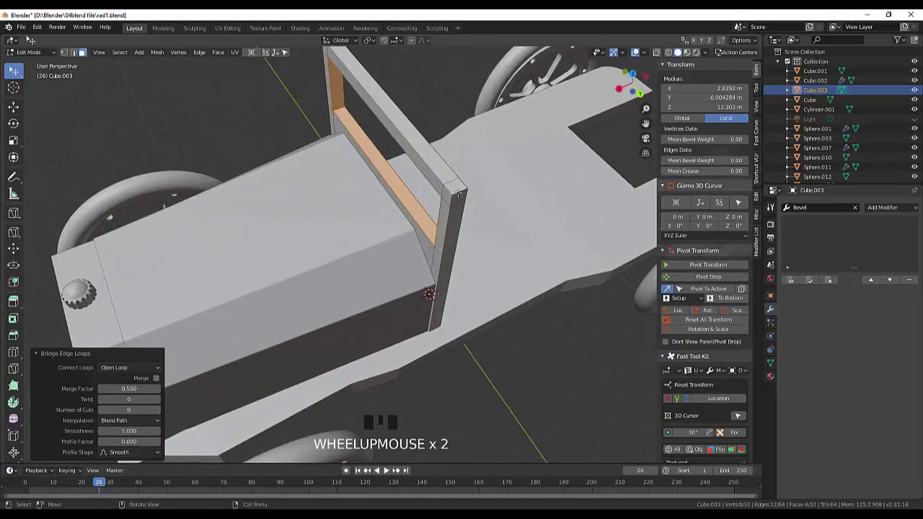
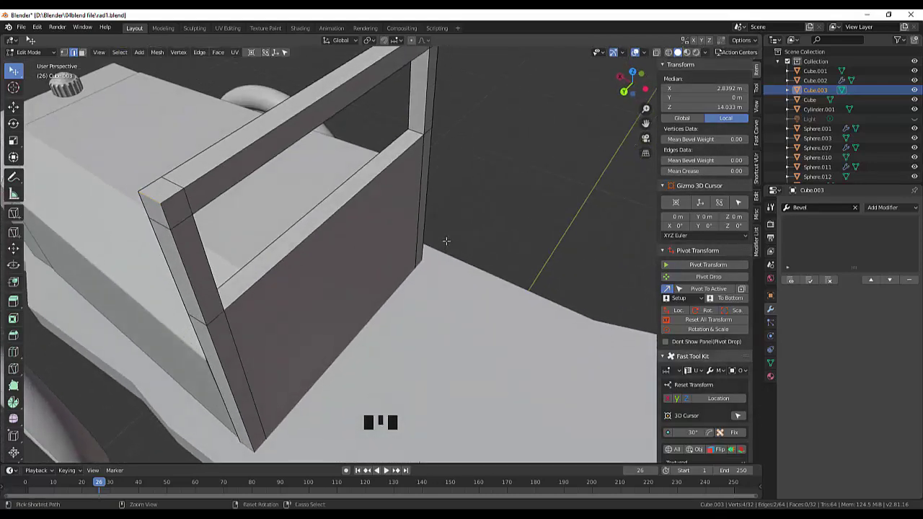
Bevel the frame's outer top corners and the window opening's corners with 4 segments
key("ctrl+b")
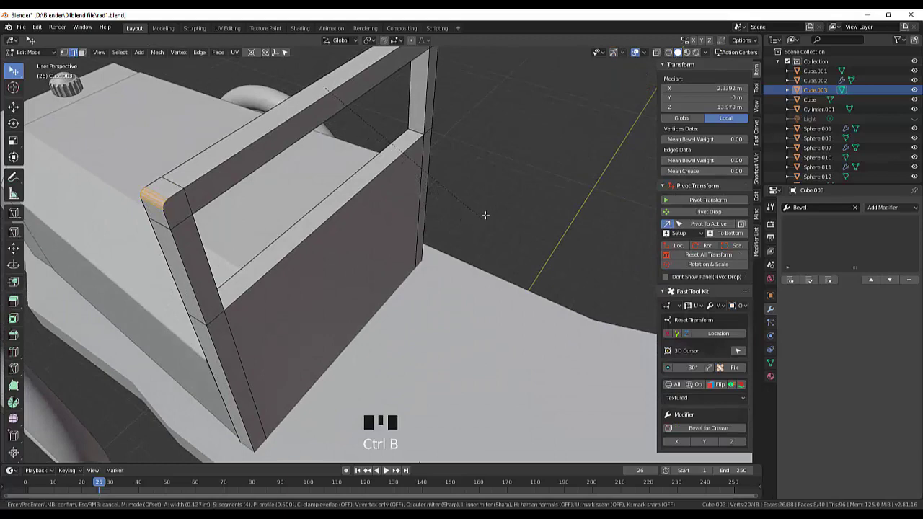
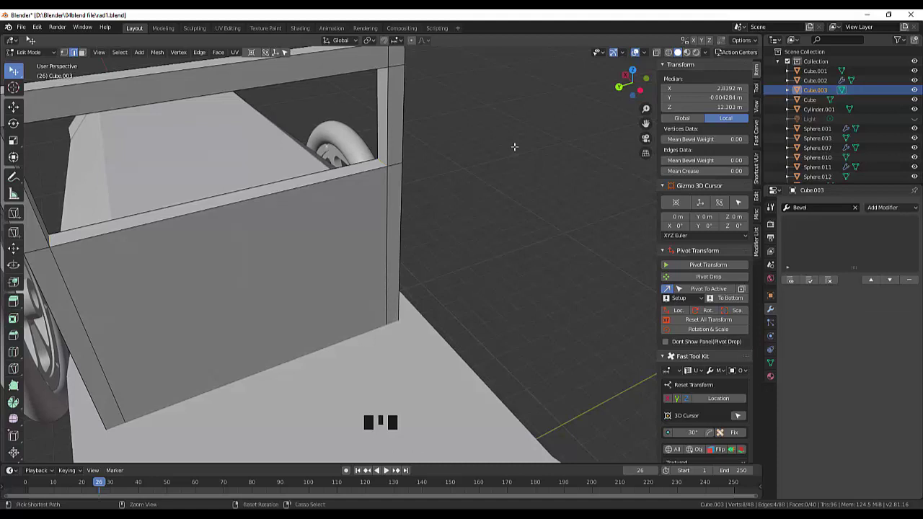
key("ctrl+b")
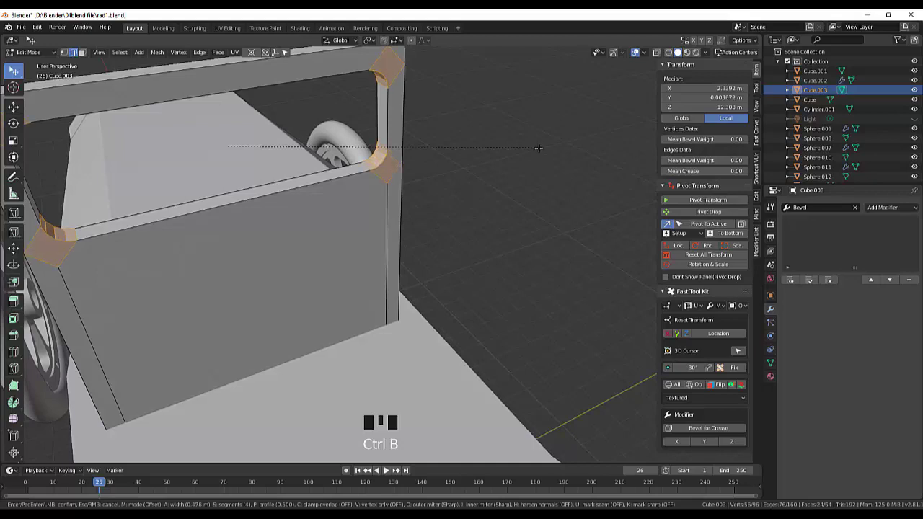
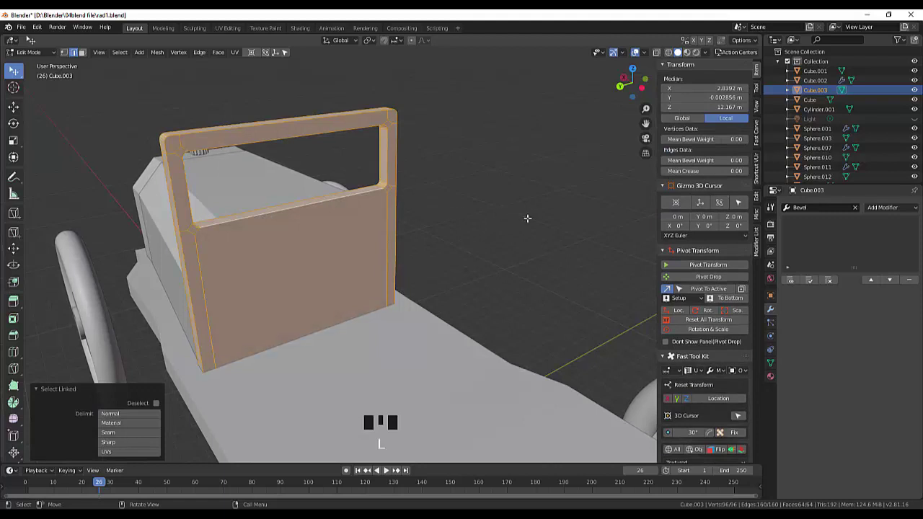
Merge the frame's vertices by distance, clear the selection and inspect it from the side
left_click(707, 321)
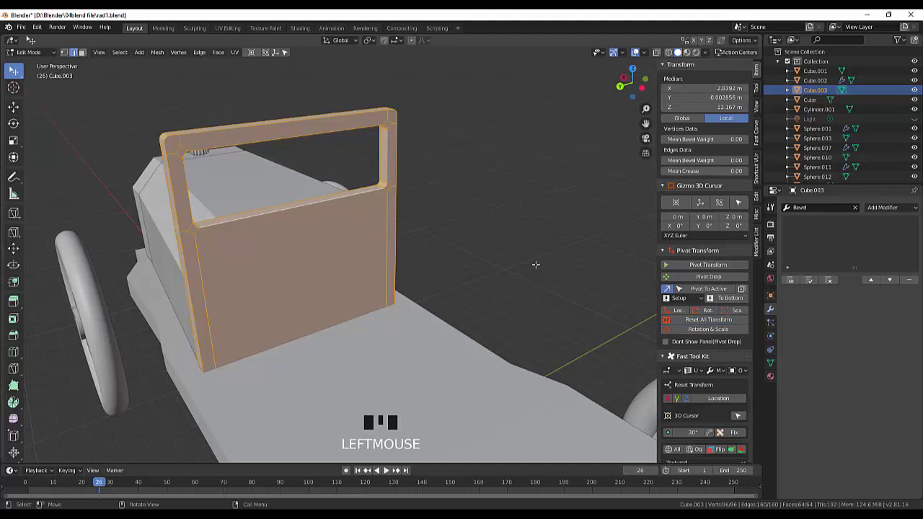
key("alt+m")
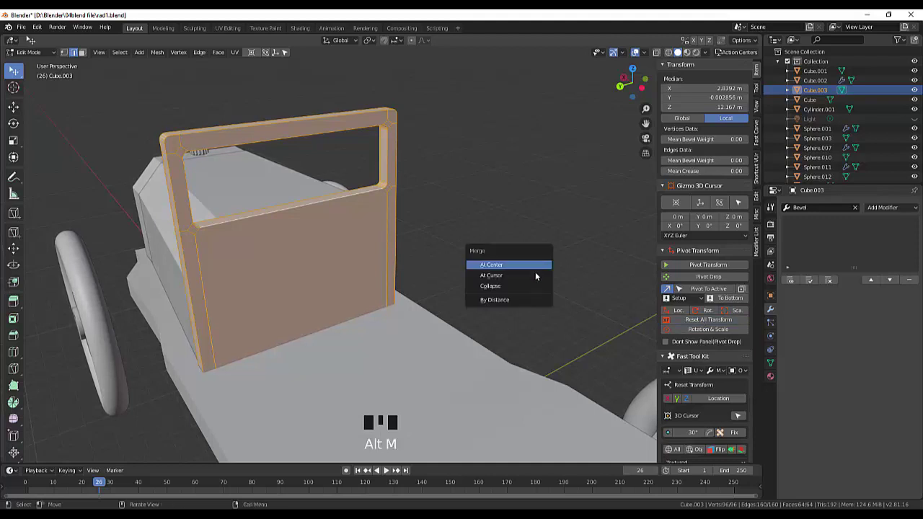
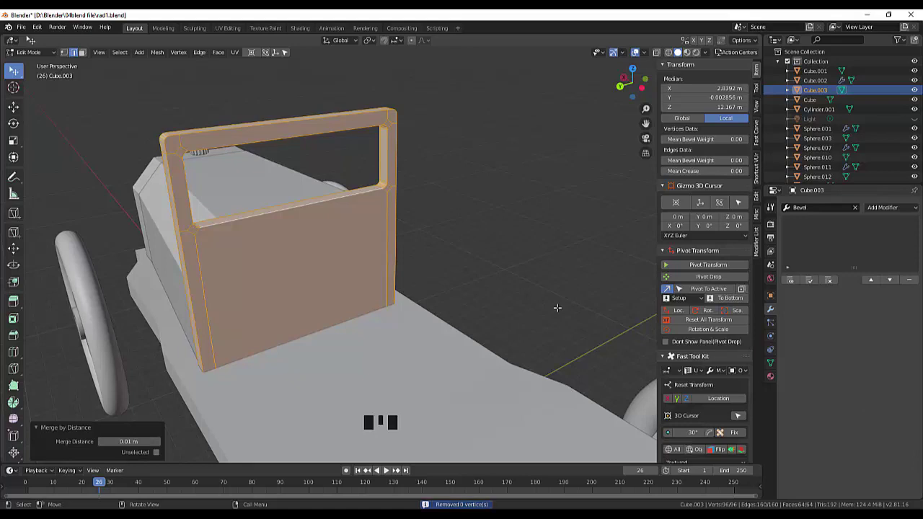
left_click(15, 64)
left_click_drag(15, 65, 15, 64)
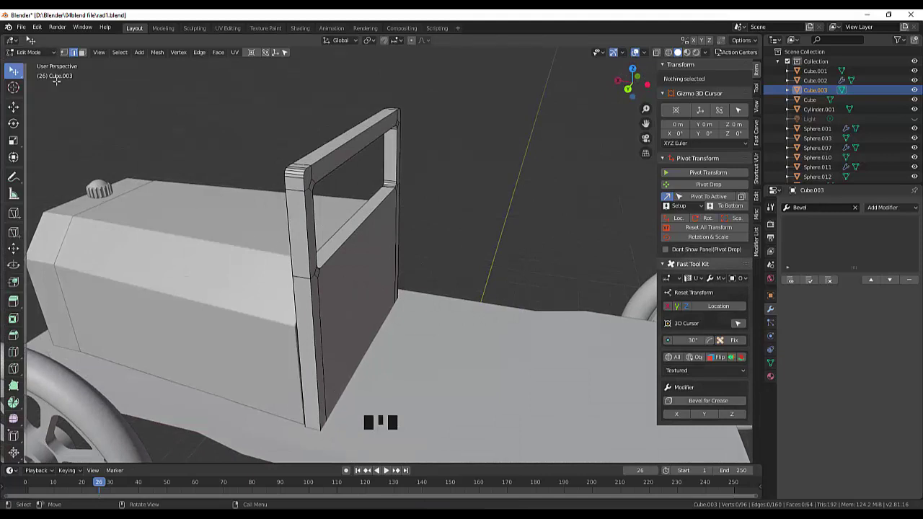
left_click_drag(33, 49, 843, 210)
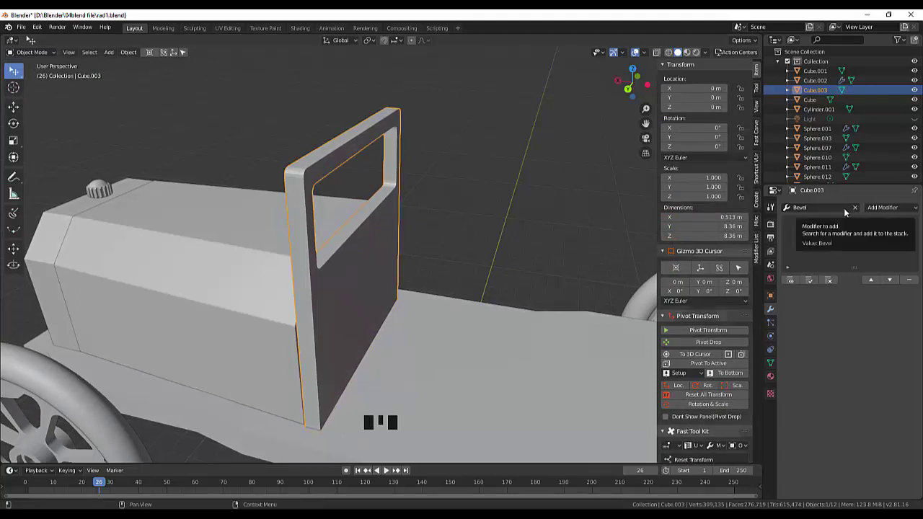